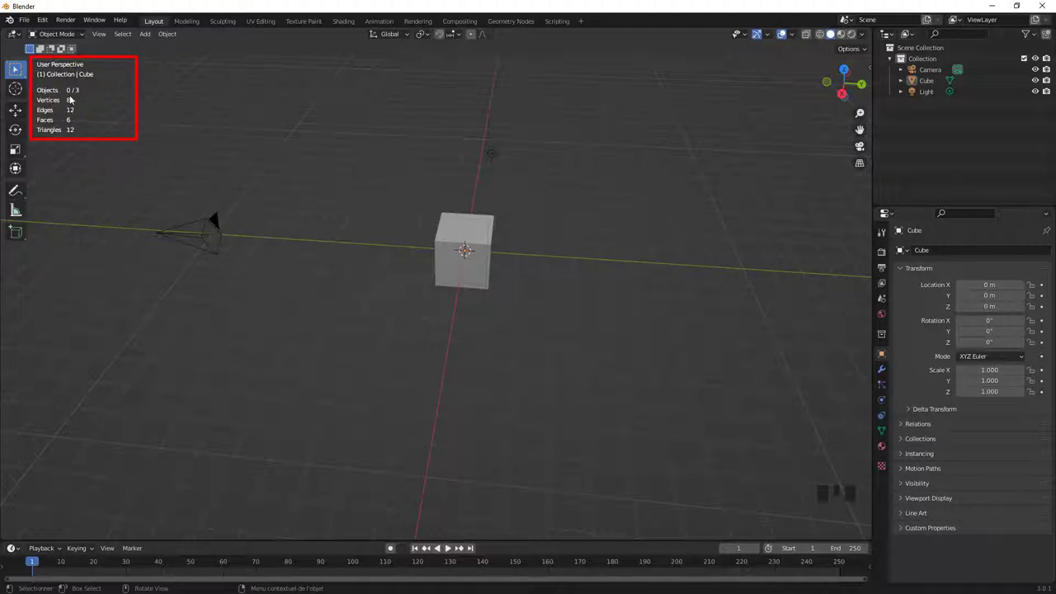
Duplicate the selected cube with Shift+D and repeat to lay six independent copies in a row.
{"action": "left_click", "coordinate": [451, 230]}
{"action": "key", "text": "shift+d"}
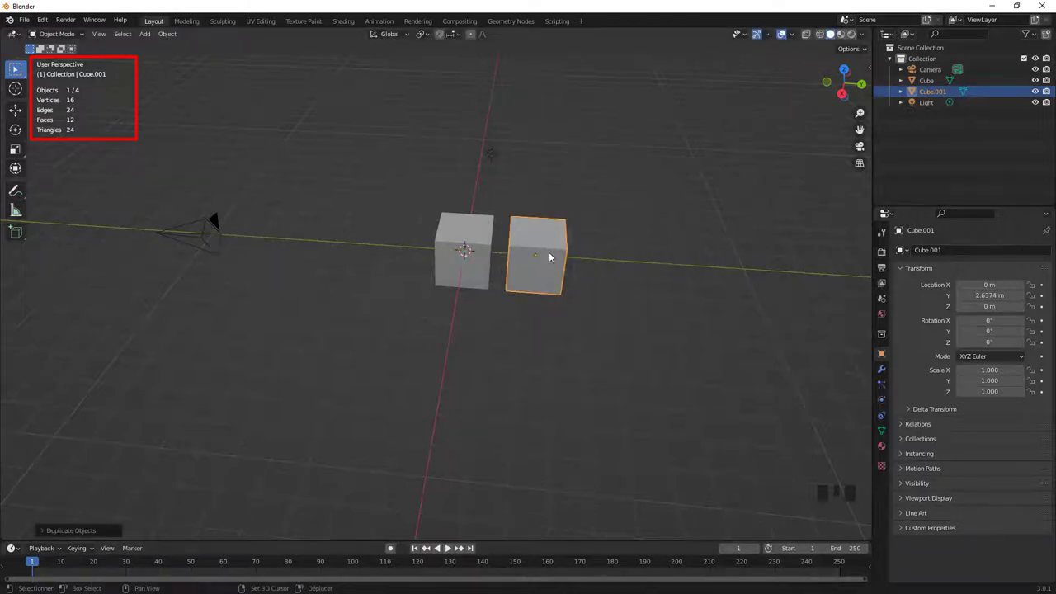
{"action": "key", "text": "shift+r"}
{"action": "key", "text": "shift+r"}
{"action": "key", "text": "shift+r"}
{"action": "key", "text": "shift+r"}
{"action": "key", "text": "shift+r"}
{"action": "scroll", "scroll_direction": "down", "scroll_amount": 3}
{"action": "left_click_drag", "start_coordinate": [650, 342], "coordinate": [489, 323]}
{"action": "scroll", "scroll_direction": "up", "scroll_amount": 3}
Enter Edit Mode on the original cube, nudge its geometry slightly, and return to Object Mode.
{"action": "left_click", "coordinate": [523, 268]}
{"action": "left_click_drag", "start_coordinate": [530, 273], "coordinate": [459, 313]}
{"action": "key", "text": "Tab"}
{"action": "left_click_drag", "start_coordinate": [458, 302], "coordinate": [478, 308]}
{"action": "key", "text": "e"}
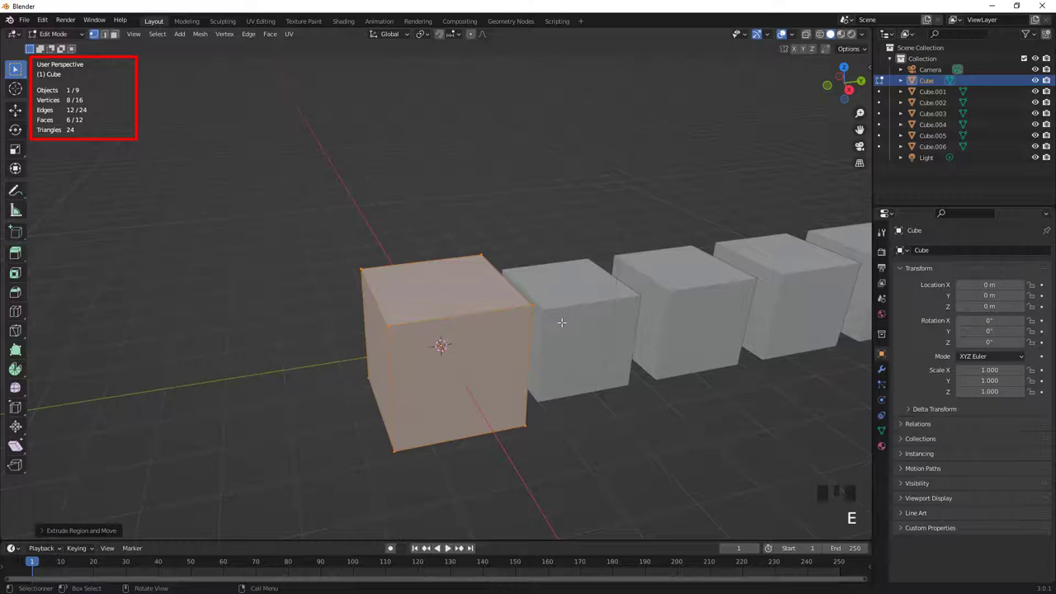
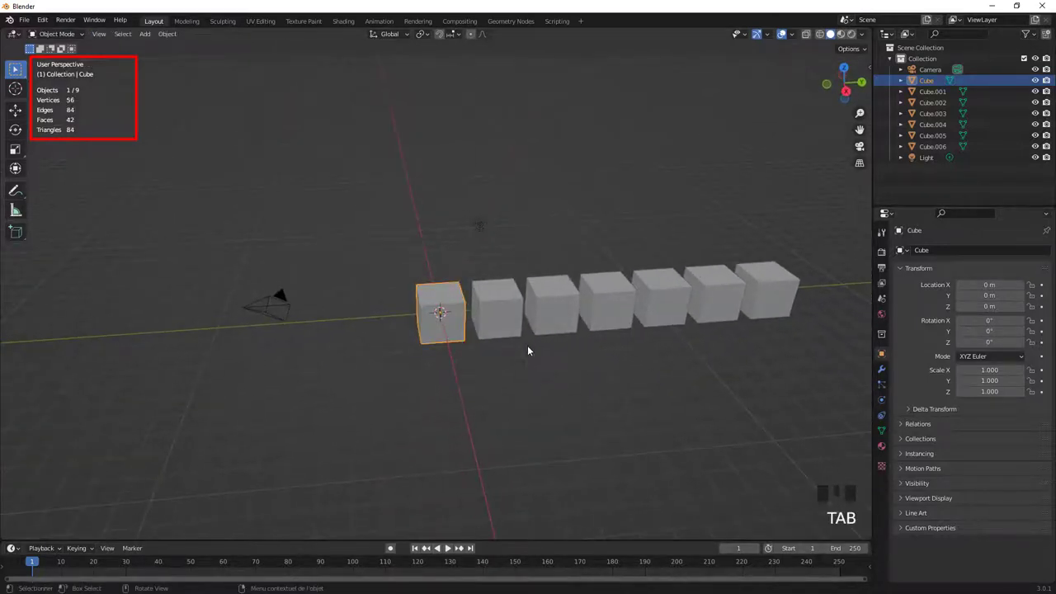
Delete the first four cubes of the row one by one.
{"action": "left_click_drag", "start_coordinate": [481, 353], "coordinate": [701, 260]}
{"action": "left_click", "coordinate": [701, 260]}
{"action": "key", "text": "Delete"}
{"action": "left_click", "coordinate": [639, 260]}
{"action": "key", "text": "Delete"}
{"action": "left_click", "coordinate": [599, 258]}
{"action": "key", "text": "Delete"}
{"action": "left_click", "coordinate": [537, 257]}
{"action": "key", "text": "Delete"}
Delete the remaining three cubes, leaving only camera and light, and bring up the Add menu.
{"action": "left_click", "coordinate": [479, 256]}
{"action": "key", "text": "Delete"}
{"action": "left_click", "coordinate": [418, 259]}
{"action": "key", "text": "Delete"}
{"action": "left_click", "coordinate": [354, 252]}
{"action": "key", "text": "Delete"}
{"action": "left_click_drag", "start_coordinate": [391, 285], "coordinate": [416, 266]}
{"action": "key", "text": "shift+a"}
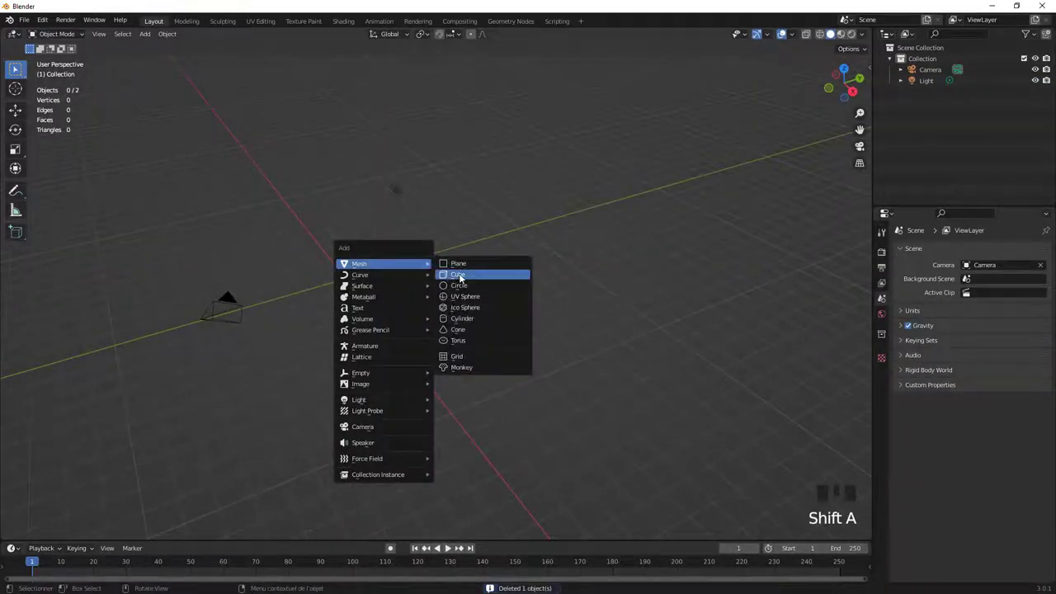
Add a new cube, make a linked duplicate with Alt+D, and repeat to form a row of eight sharing one mesh.
{"action": "left_click_drag", "start_coordinate": [497, 305], "coordinate": [401, 240]}
{"action": "key", "text": "alt+d"}
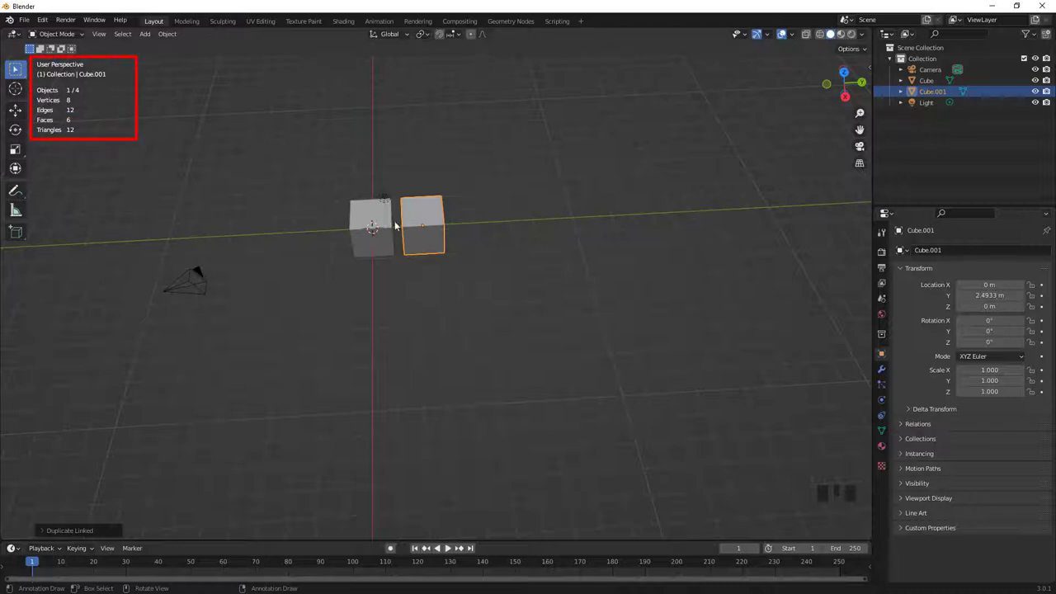
{"action": "key", "text": "shift+r"}
{"action": "key", "text": "shift+r"}
{"action": "key", "text": "shift+r"}
{"action": "key", "text": "shift+r"}
{"action": "key", "text": "shift+r"}
{"action": "key", "text": "shift+r"}
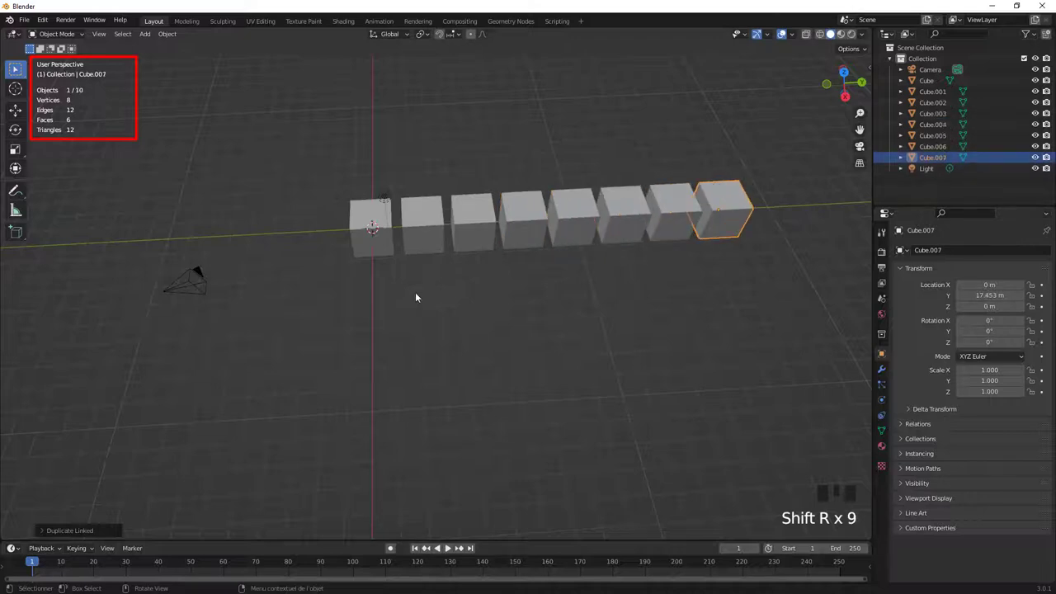
{"action": "left_click_drag", "start_coordinate": [417, 295], "coordinate": [480, 278]}
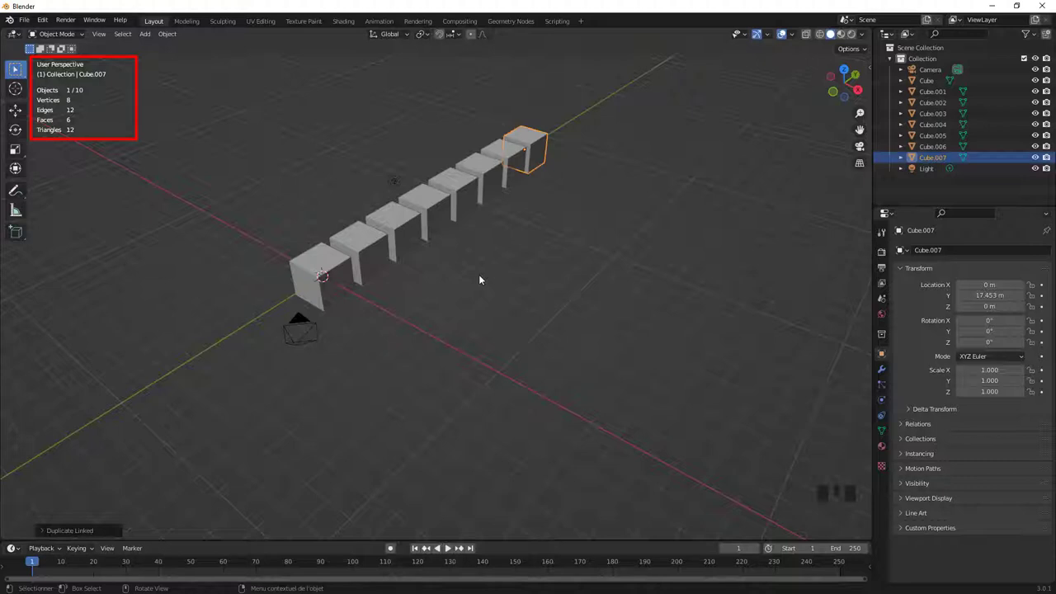
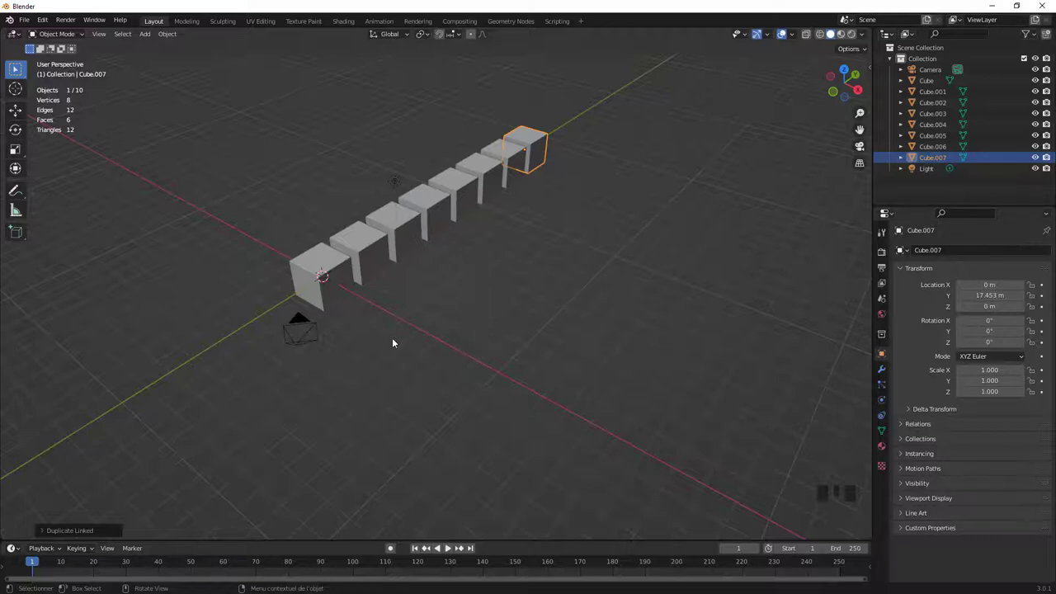
{"action": "left_click_drag", "start_coordinate": [392, 329], "coordinate": [311, 299]}
{"action": "scroll", "scroll_direction": "up", "scroll_amount": 3}
{"action": "left_click", "coordinate": [221, 281]}
{"action": "left_click_drag", "start_coordinate": [248, 326], "coordinate": [352, 340]}
{"action": "key", "text": "Tab"}
{"action": "middle_click", "coordinate": [348, 328]}
{"action": "scroll", "scroll_direction": "up", "scroll_amount": 3}
{"action": "left_click_drag", "start_coordinate": [391, 304], "coordinate": [365, 303]}
{"action": "key", "text": "Tab"}
{"action": "left_click", "coordinate": [436, 242]}
{"action": "left_click", "coordinate": [493, 201]}
{"action": "left_click", "coordinate": [534, 176]}
{"action": "left_click", "coordinate": [553, 157]}
{"action": "left_click", "coordinate": [565, 144]}
{"action": "left_click", "coordinate": [571, 128]}
{"action": "left_click", "coordinate": [585, 119]}
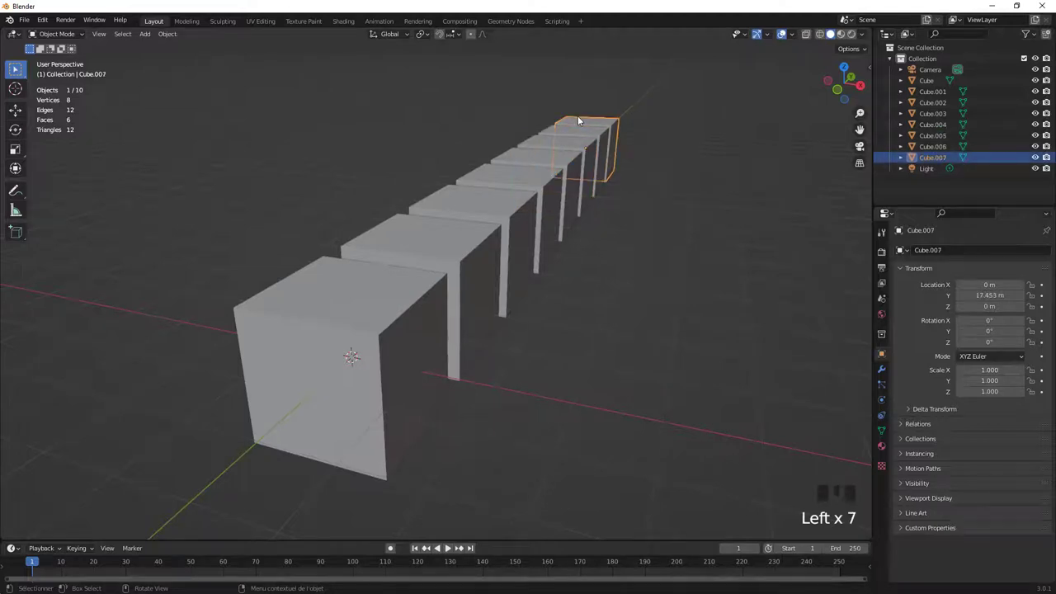
{"action": "left_click", "coordinate": [389, 312]}
{"action": "scroll", "scroll_direction": "down", "scroll_amount": 3}
{"action": "left_click_drag", "start_coordinate": [506, 254], "coordinate": [485, 289]}
{"action": "scroll", "scroll_direction": "up", "scroll_amount": 3}
In face-select Edit Mode, inset the cube's top face and extrude it upward into a taller block.
{"action": "key", "text": "Tab"}
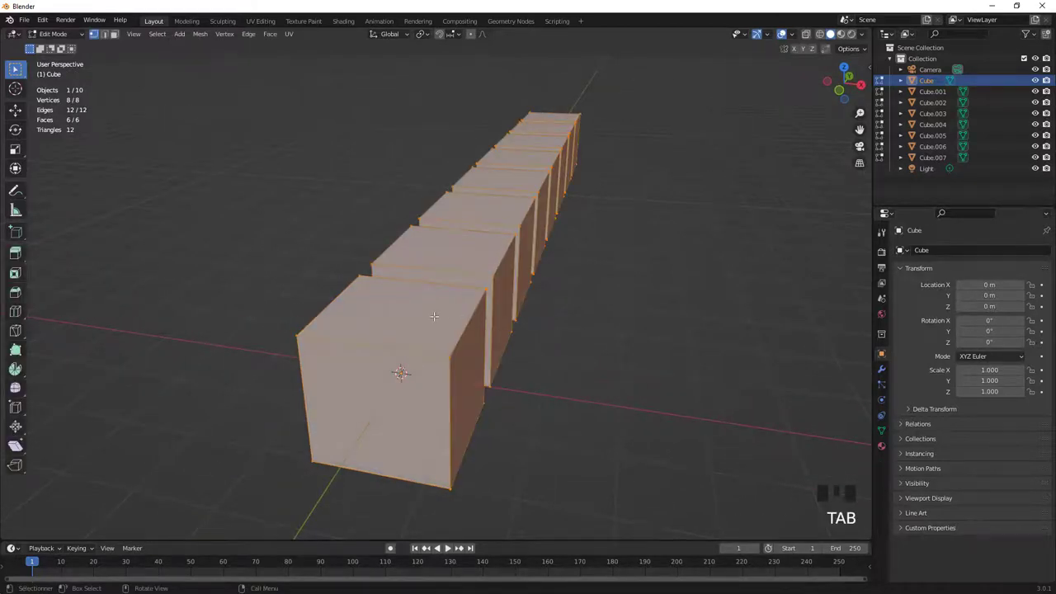
{"action": "key", "text": "3"}
{"action": "left_click", "coordinate": [441, 311]}
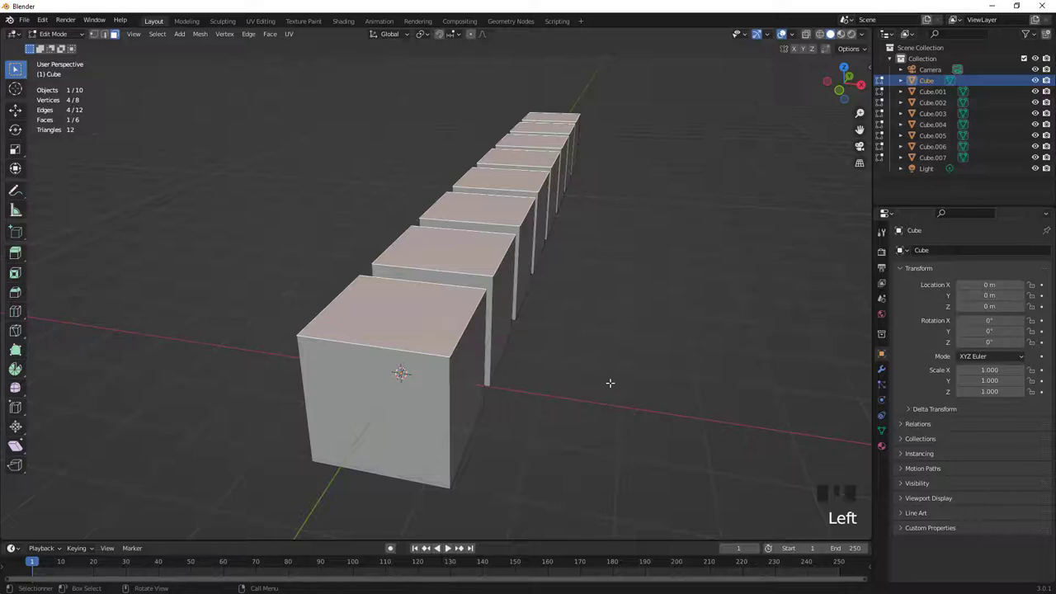
{"action": "key", "text": "e"}
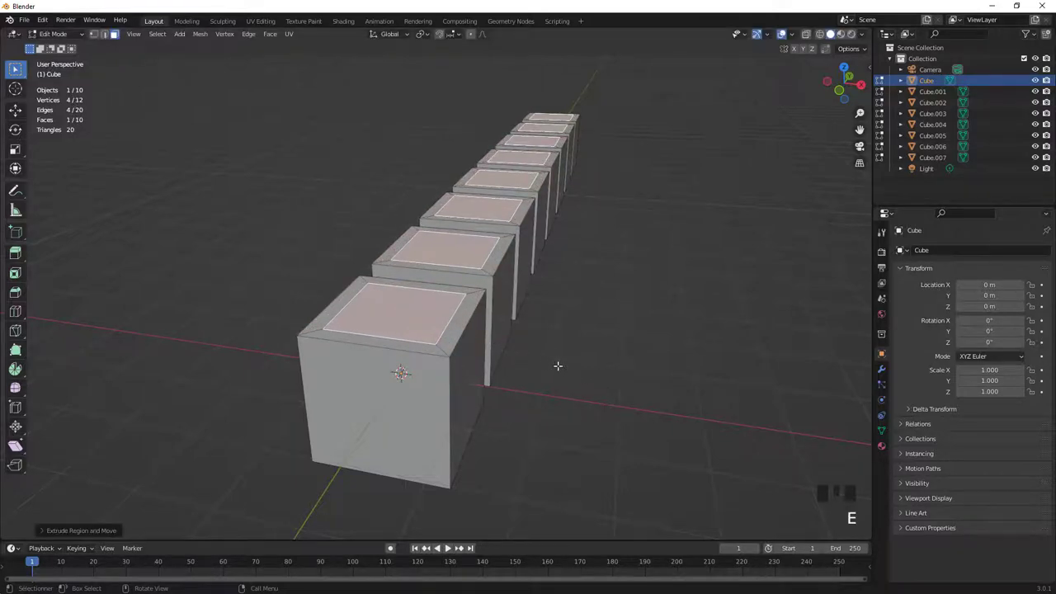
{"action": "key", "text": "e"}
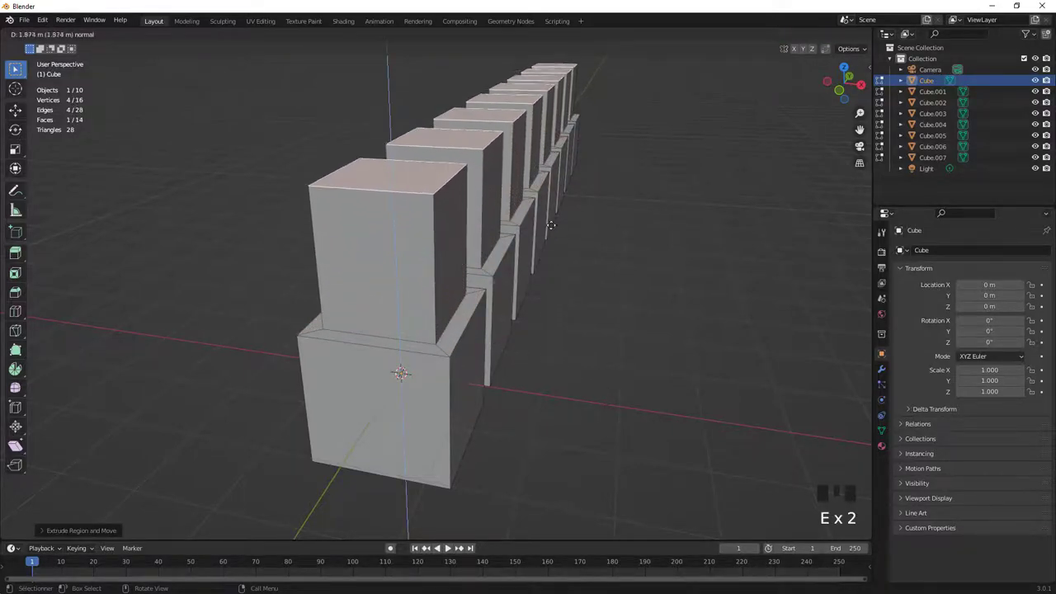
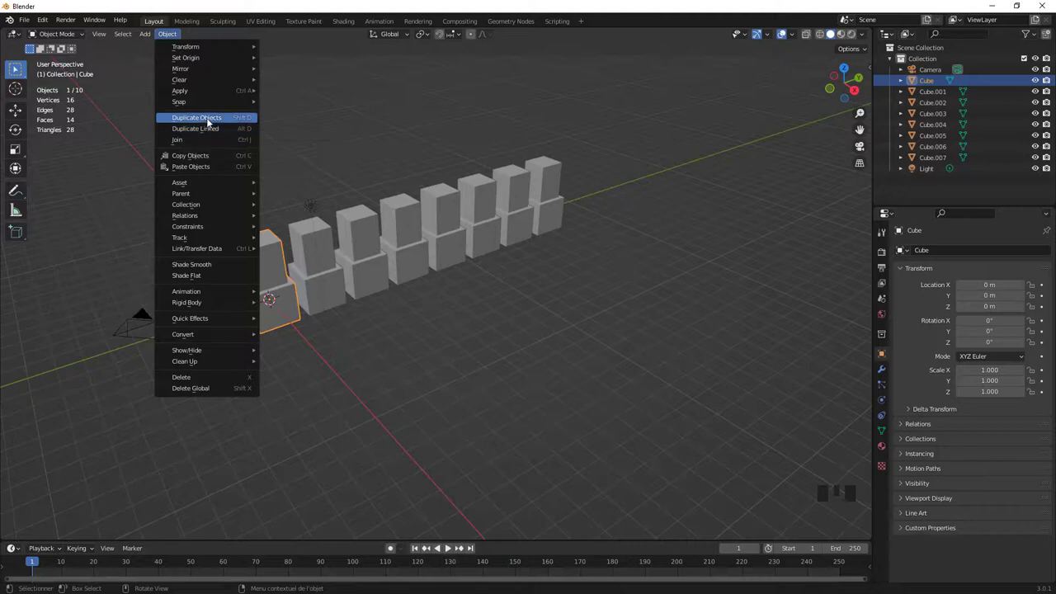
{"action": "left_click", "coordinate": [523, 353]}
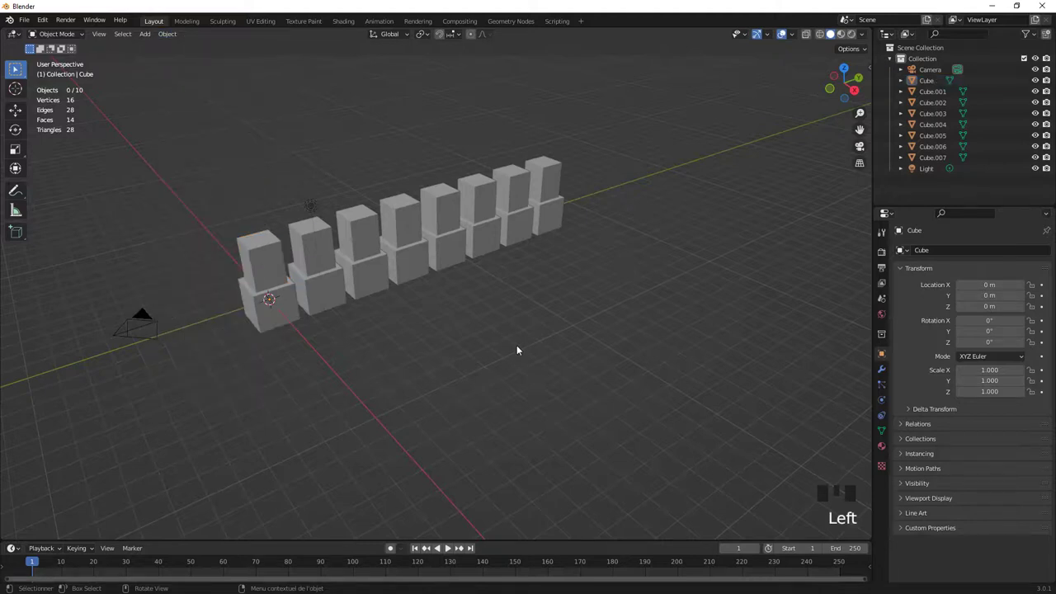